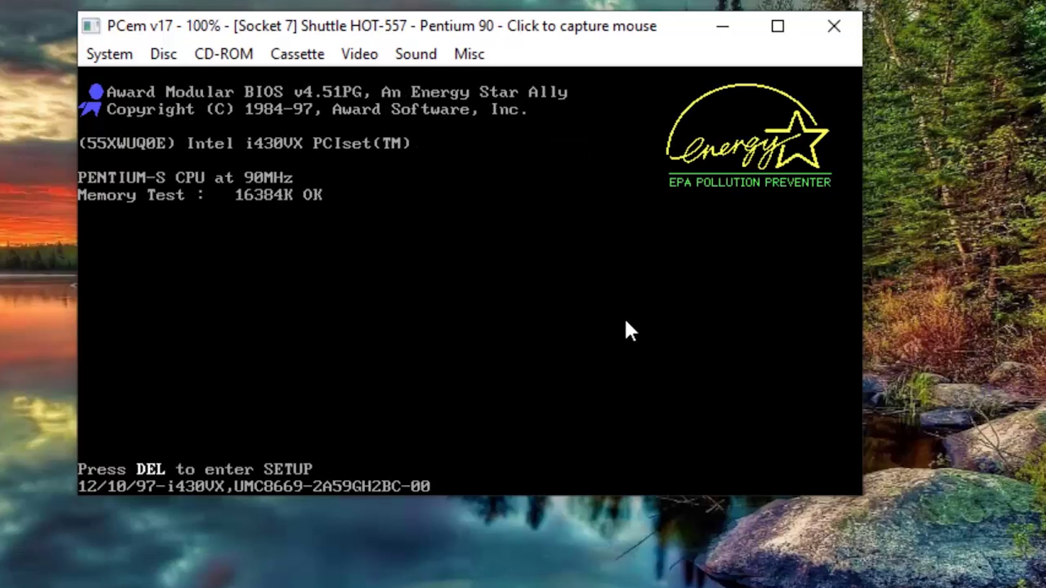
- Enter the Award BIOS at POST and set Boot Sequence to CDROM,C,A
{"action": "key", "text": "Delete"}
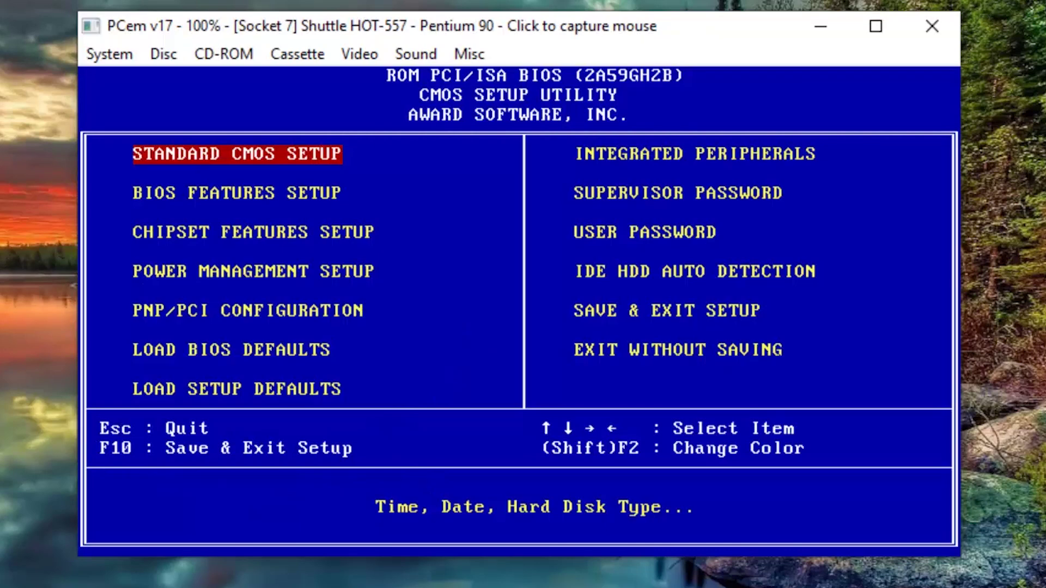
{"action": "key", "text": "Down"}
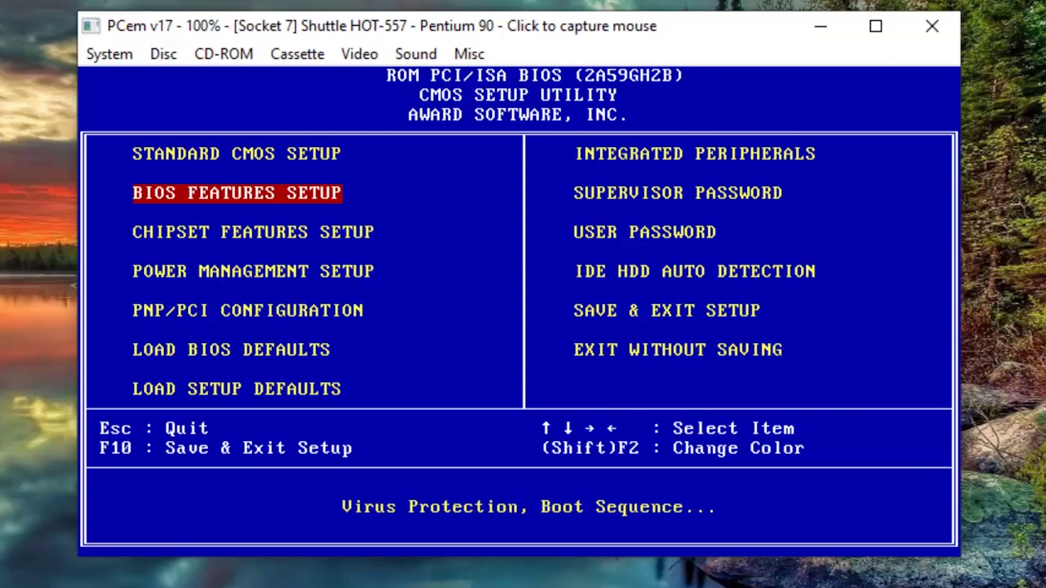
{"action": "key", "text": "Return"}
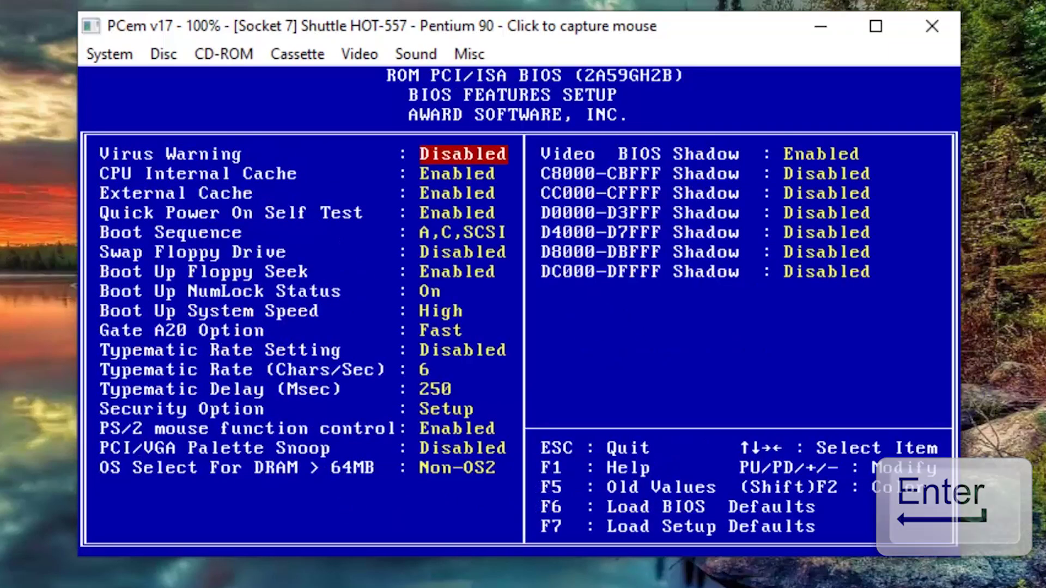
{"action": "key", "text": "Down"}
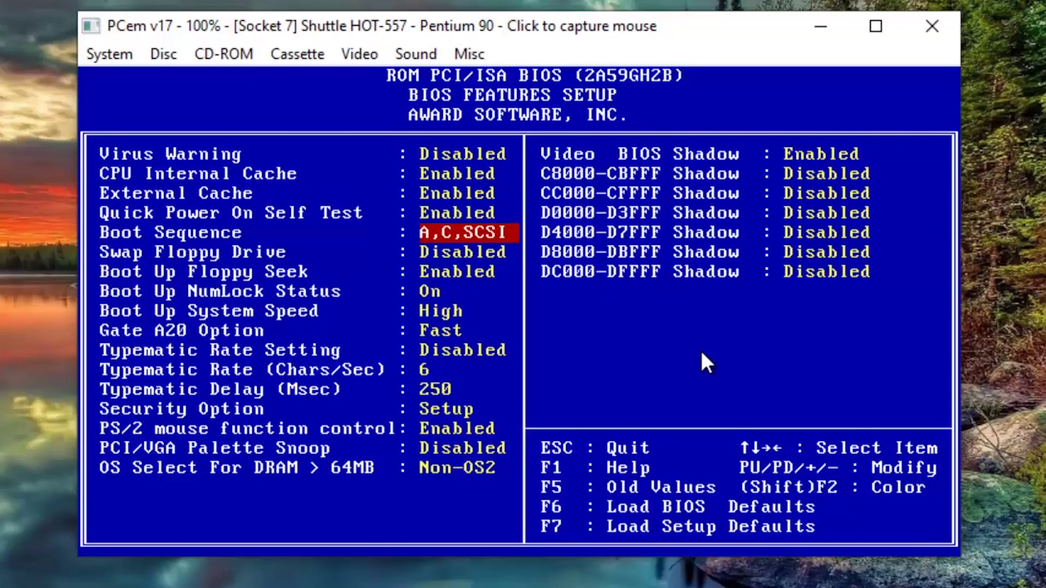
{"action": "key", "text": "Page_Down"}
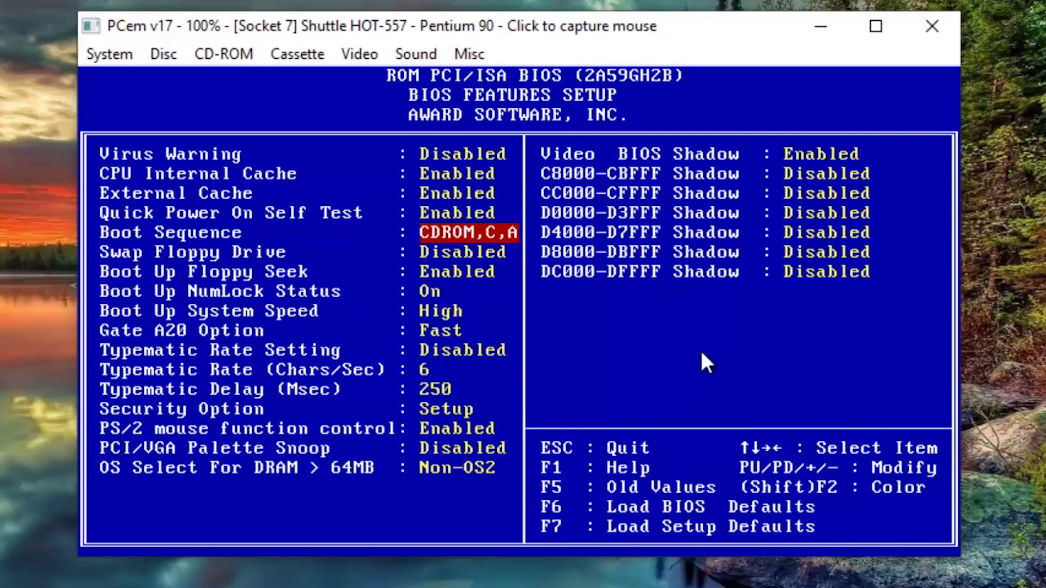
- Return to the main BIOS page and choose Save & Exit, answering Y to save to CMOS
{"action": "key", "text": "Escape"}
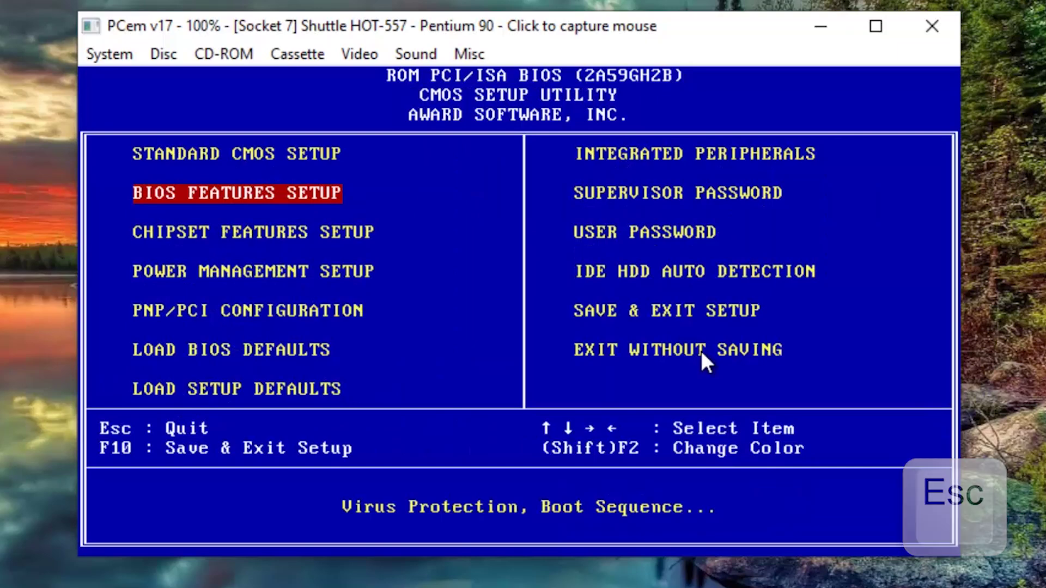
{"action": "key", "text": "Right"}
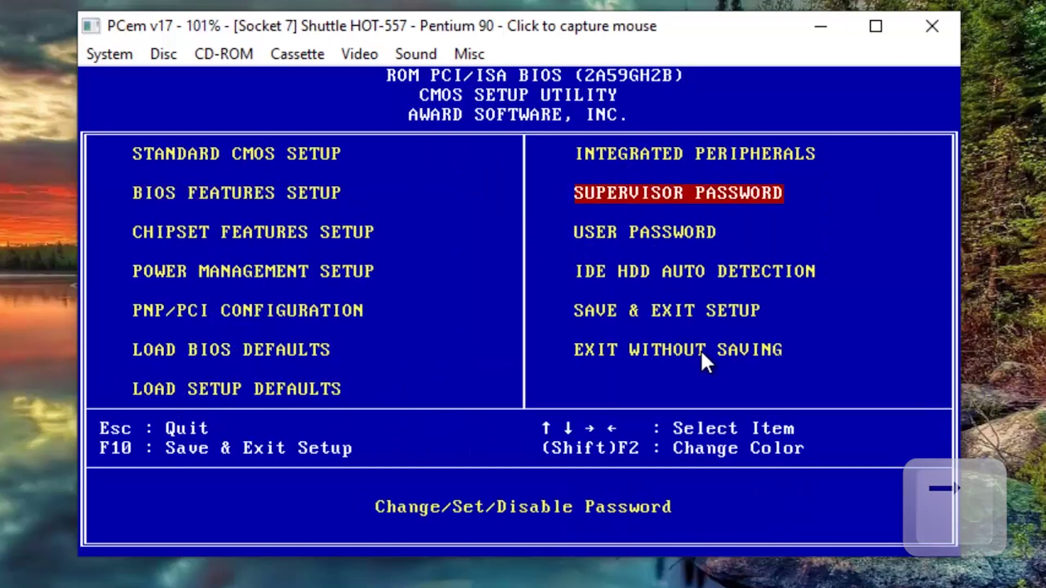
{"action": "key", "text": "Down"}
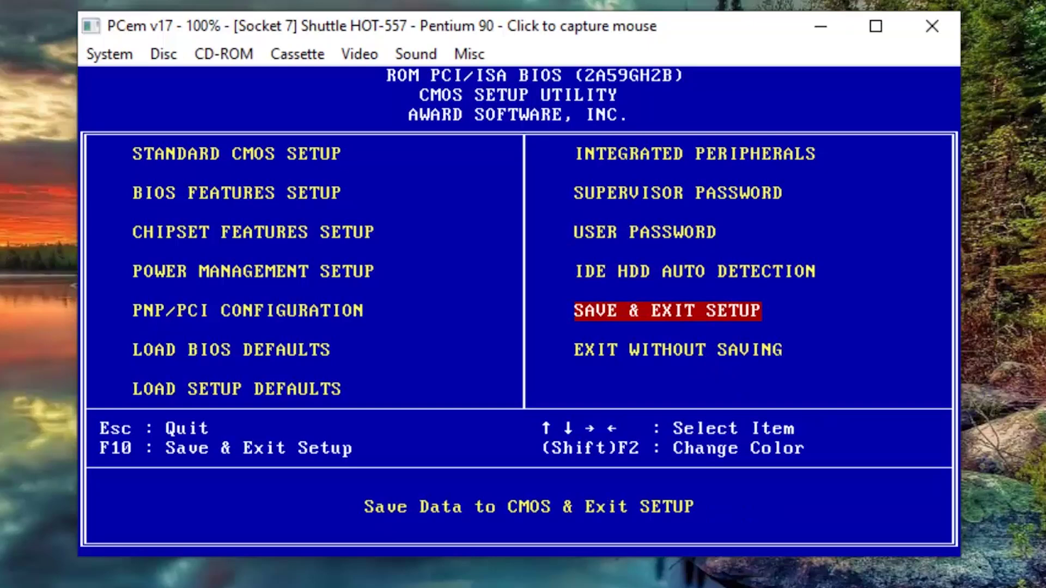
{"action": "key", "text": "Return"}
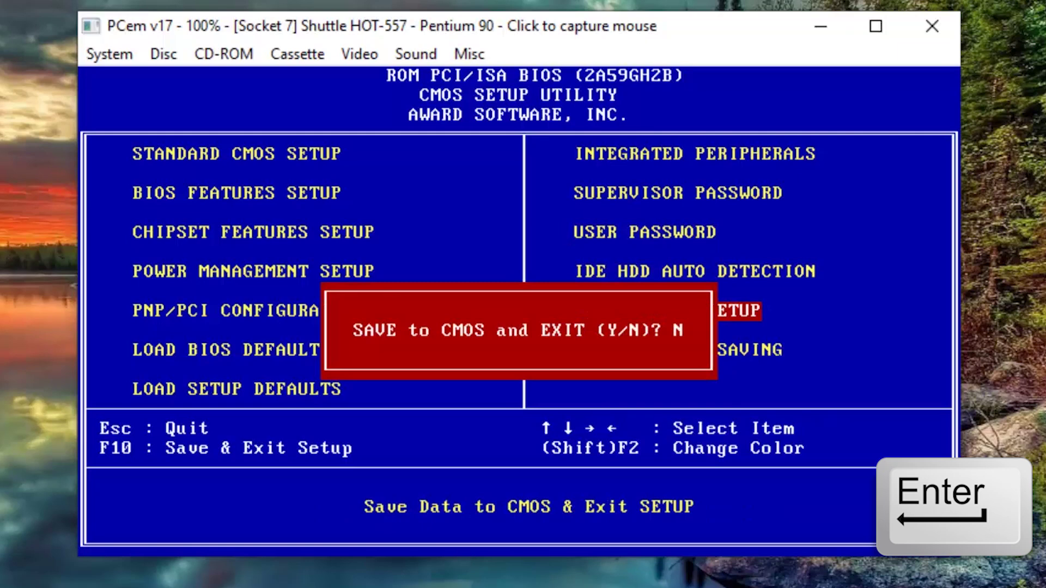
{"action": "key", "text": "y"}
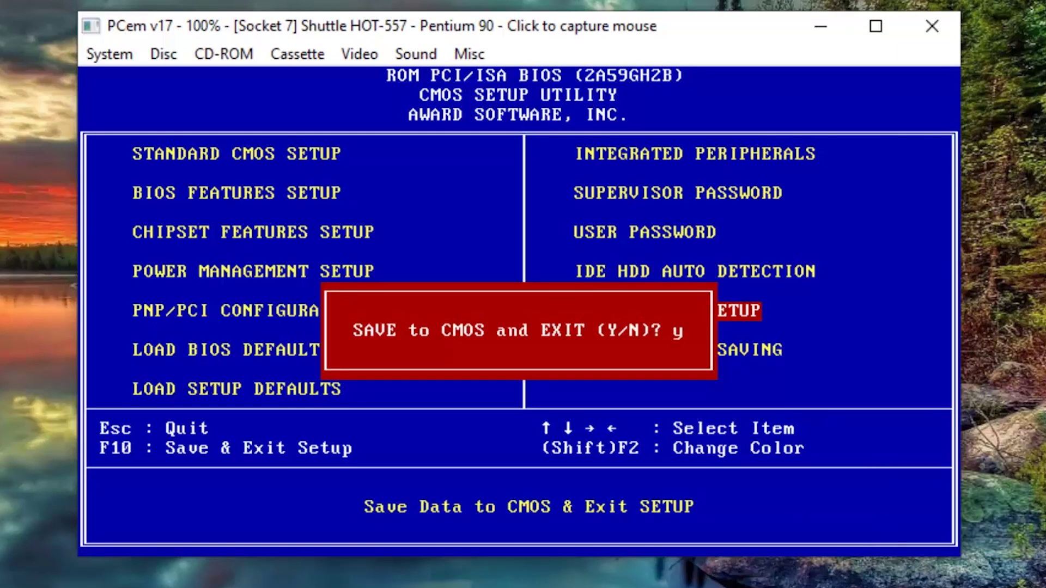
- Restart into Windows 95 Setup, accept configuring unallocated disk space and let it reboot to the routine check
{"action": "key", "text": "Return"}
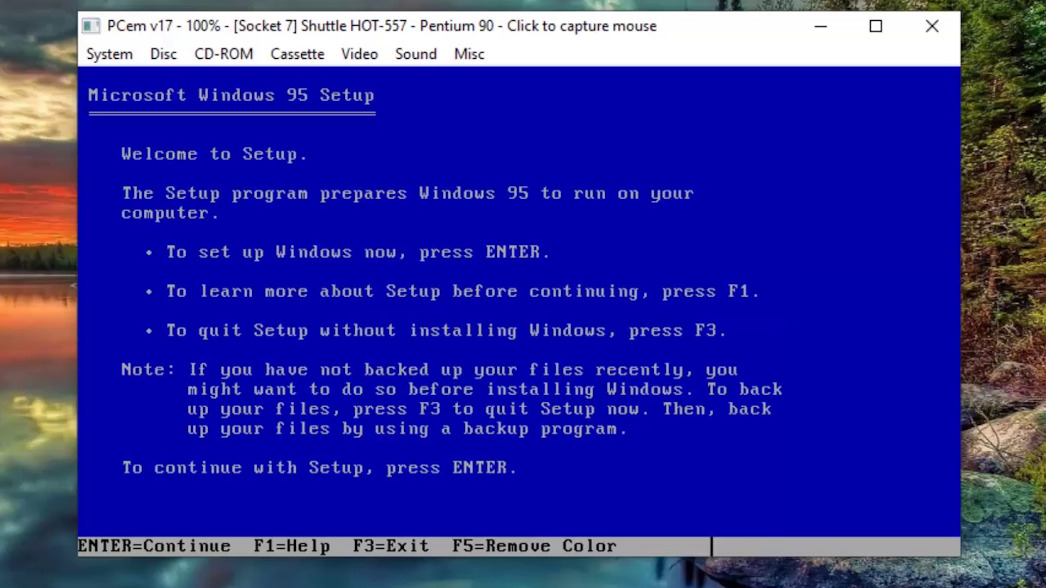
{"action": "key", "text": "Return"}
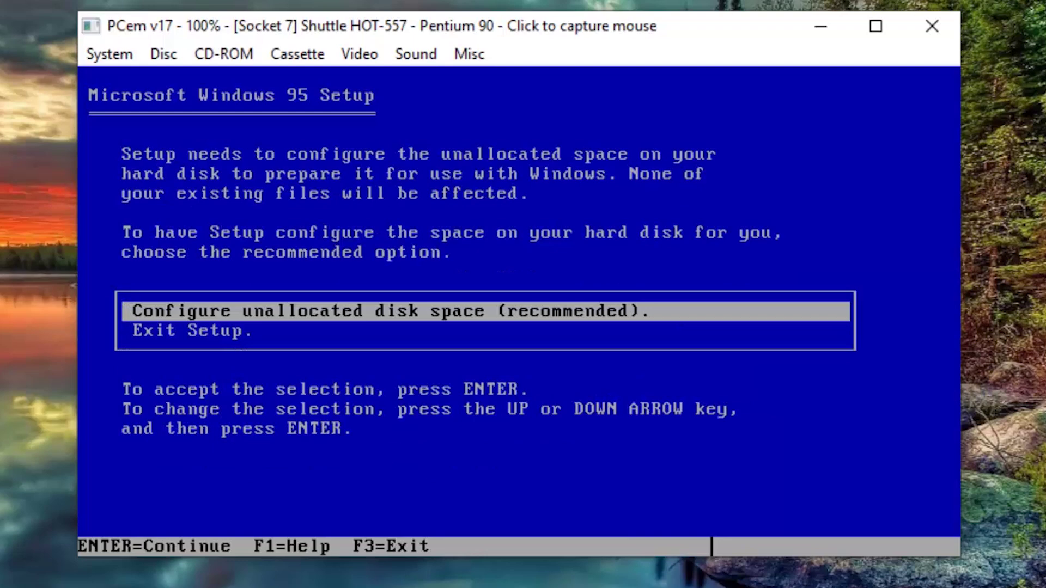
{"action": "key", "text": "Return"}
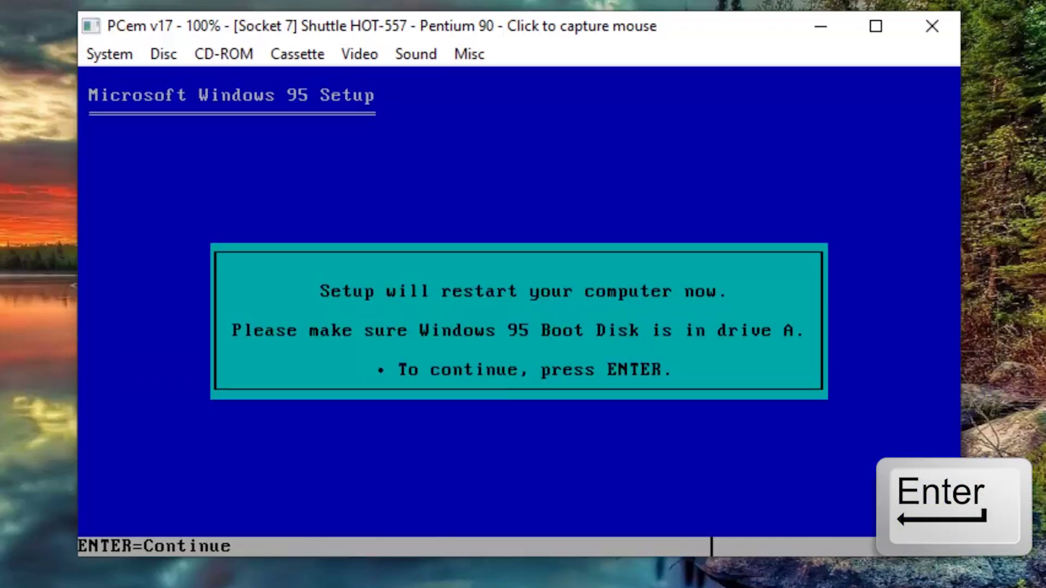
{"action": "key", "text": "Return"}
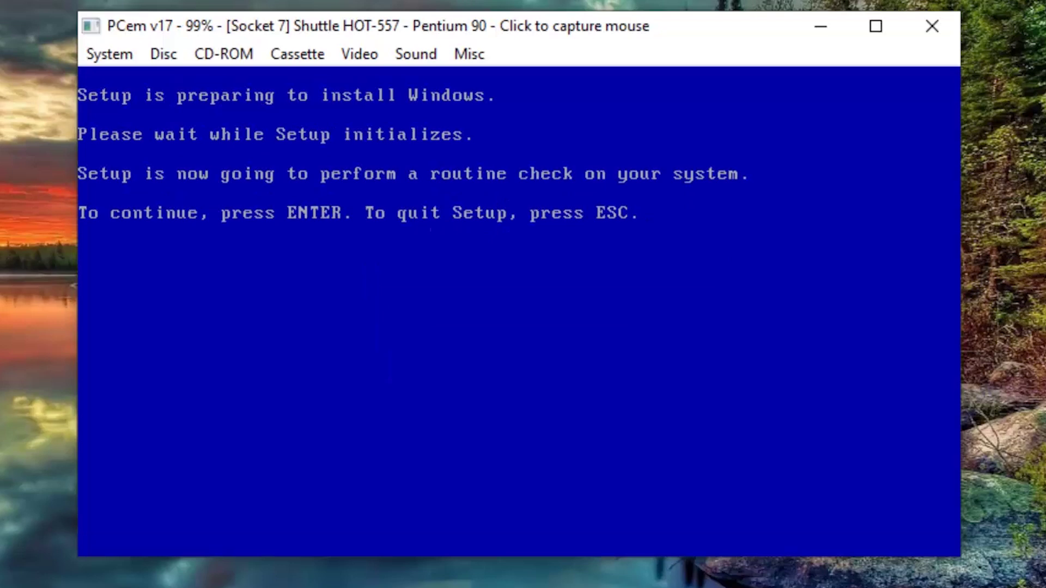
{"action": "key", "text": "Return"}
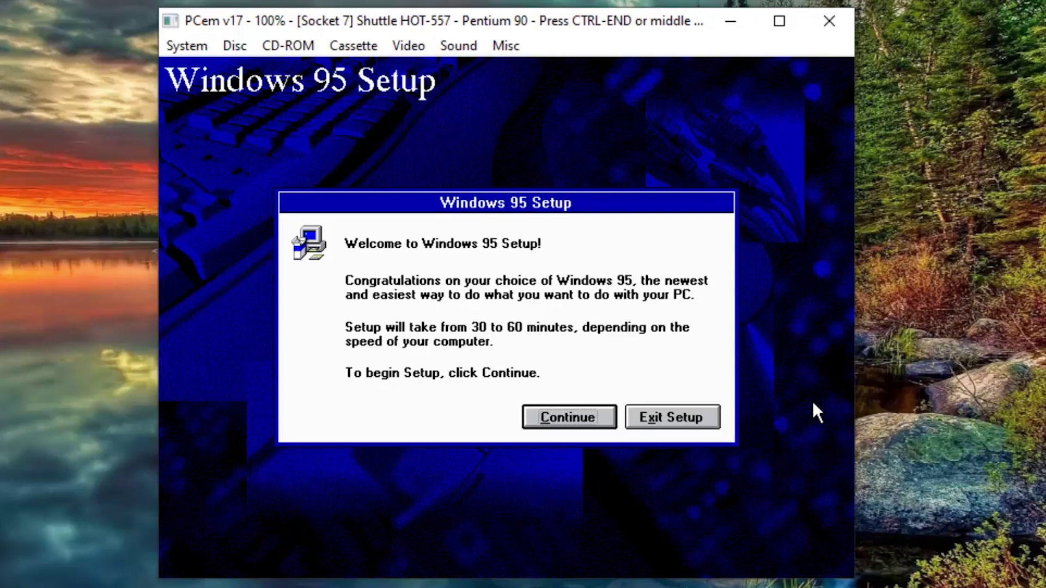
{"action": "key", "text": "ctrl+End"}
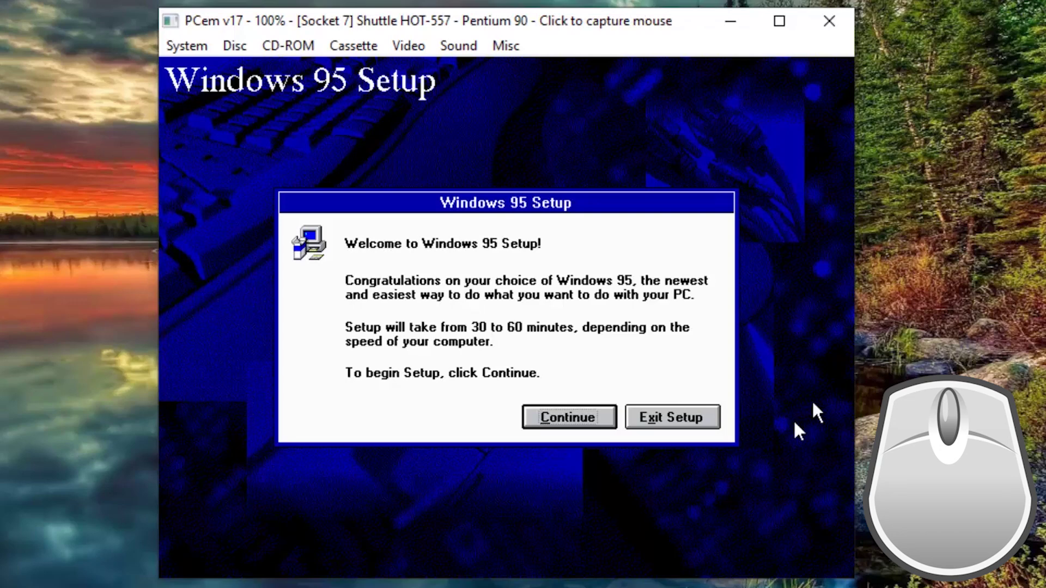
- Enter the 20-digit product ID and continue to the User Information page
{"action": "left_click_drag", "start_coordinate": [798, 428], "coordinate": [798, 428]}
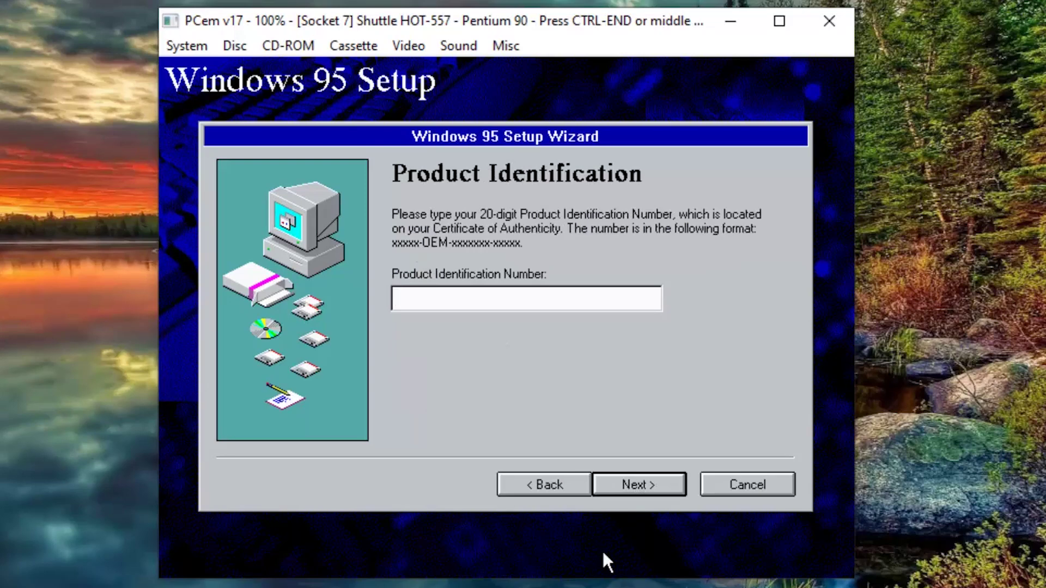
{"action": "key", "text": "ctrl+End"}
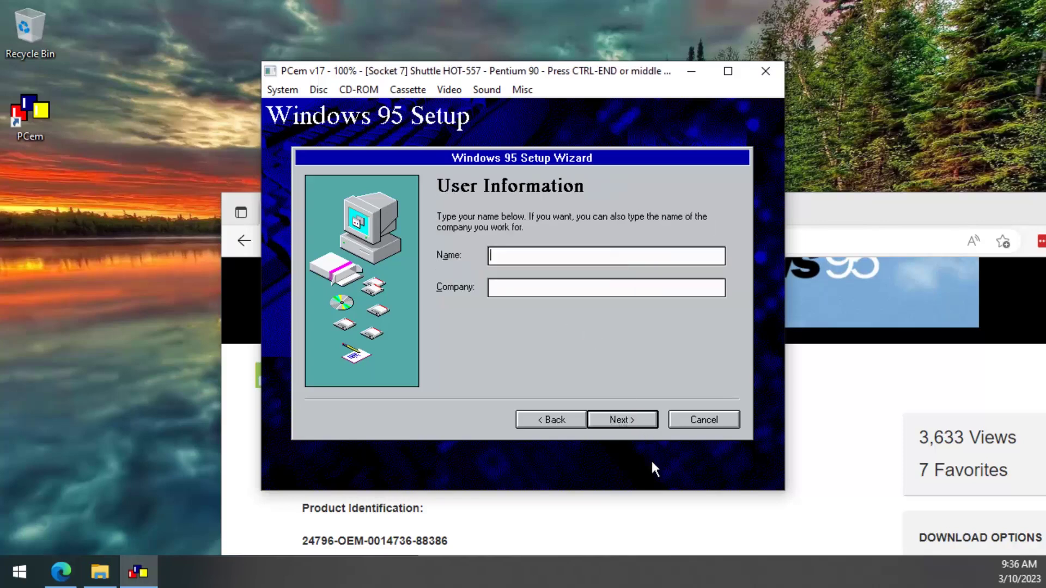
- Advance the wizard past User Information through file copying to the Finishing Setup page
{"action": "key", "text": "ctrl+End"}
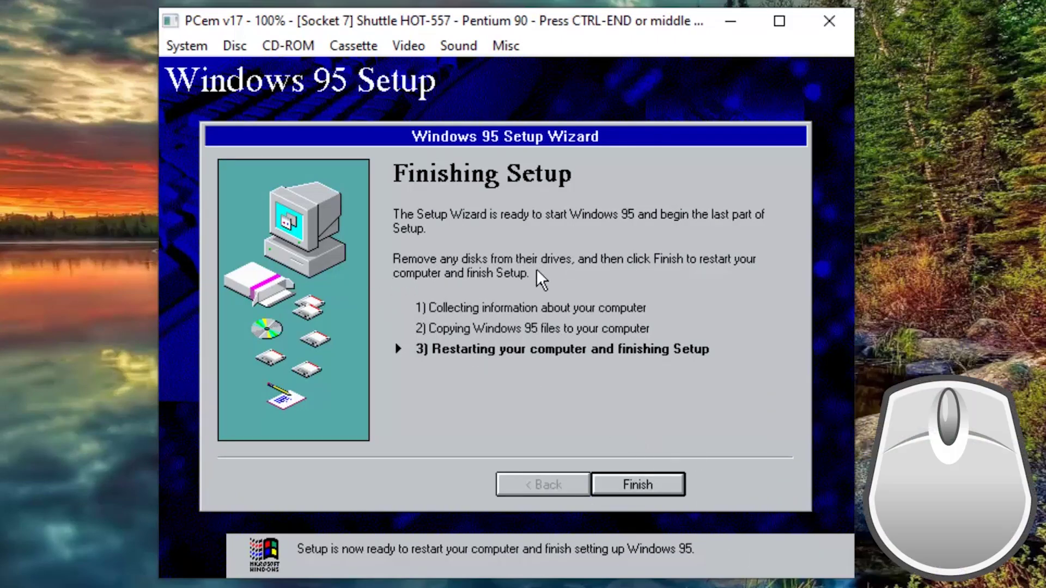
- Finish Setup, enter the BIOS at POST and highlight BIOS Features Setup
{"action": "middle_click", "coordinate": [576, 288]}
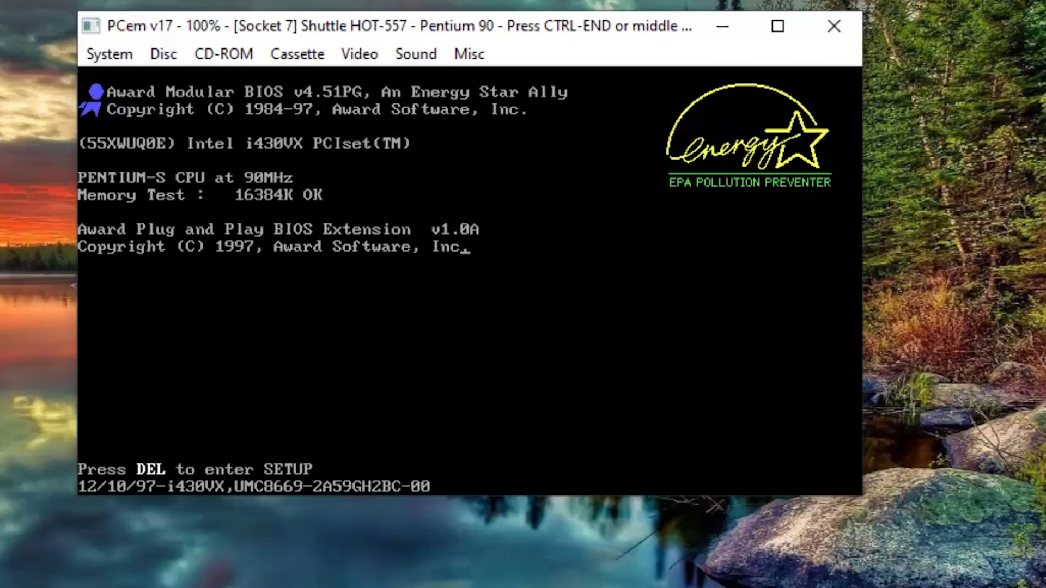
{"action": "key", "text": "Delete"}
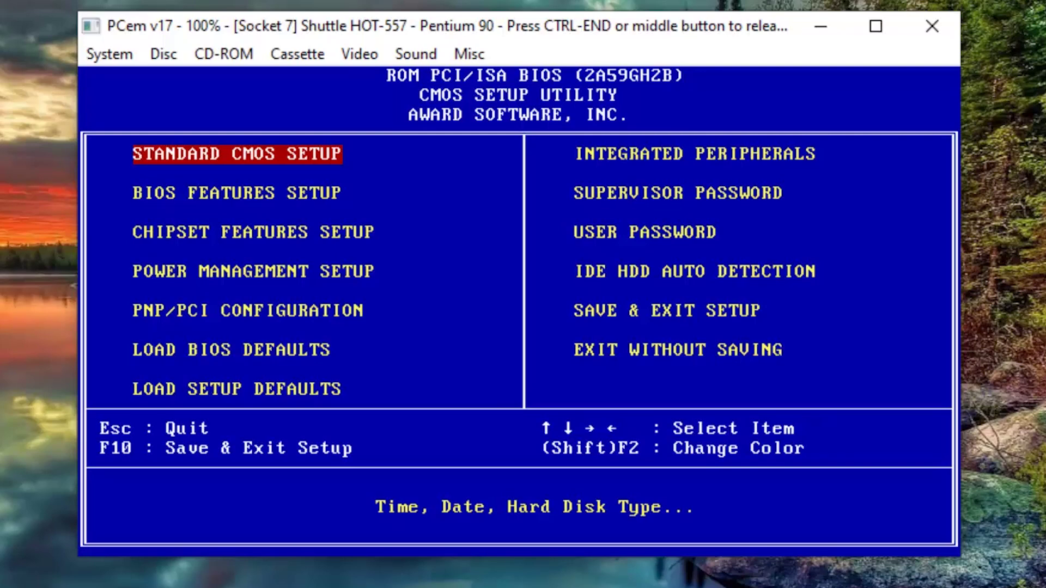
{"action": "key", "text": "Down"}
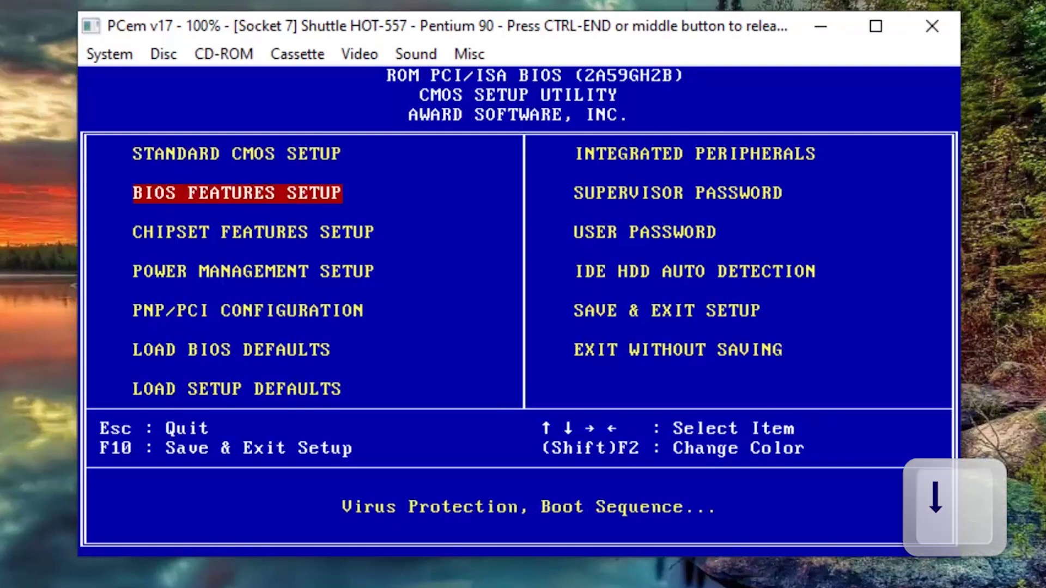